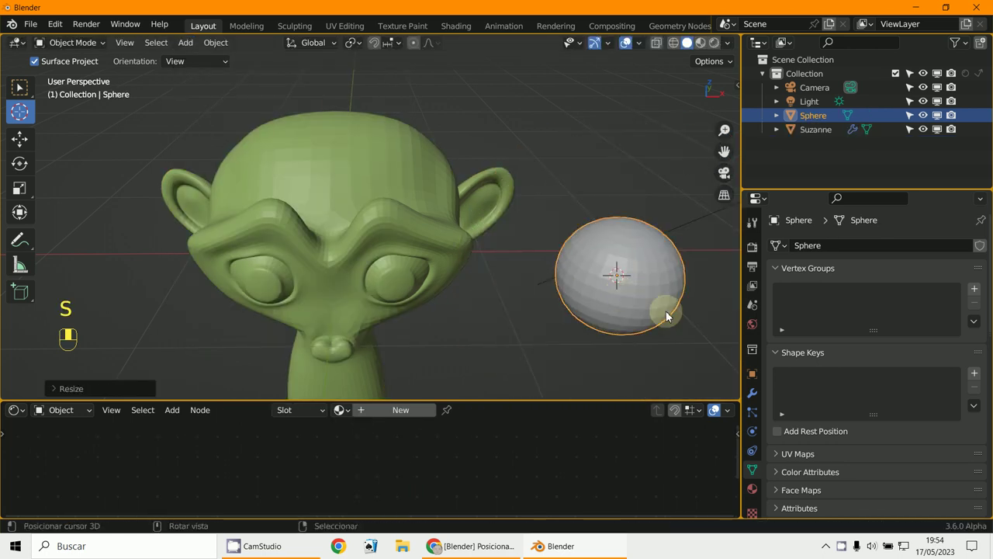
Step: Scale the UV sphere down to a small ball and apply its scale with Ctrl+A
key("s")
key("ctrl+a")
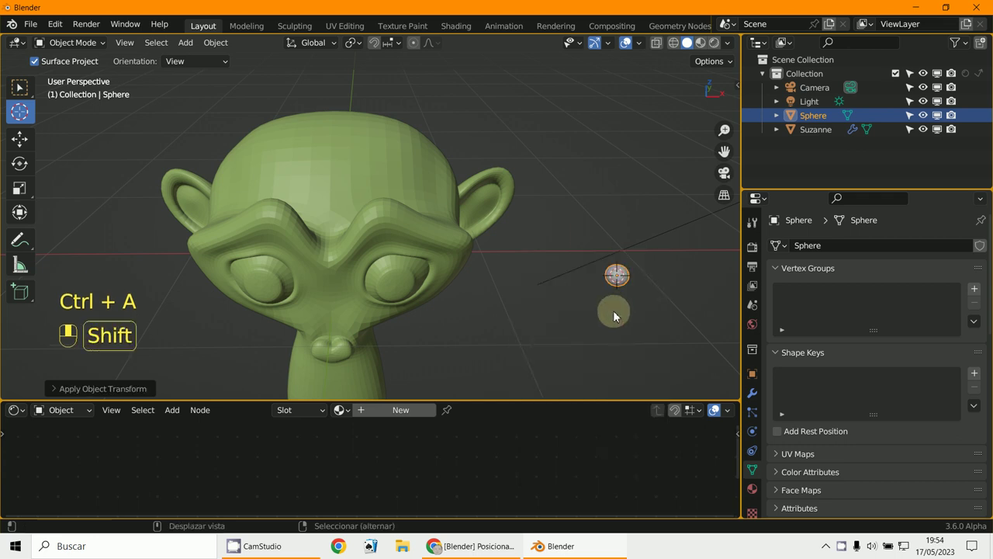
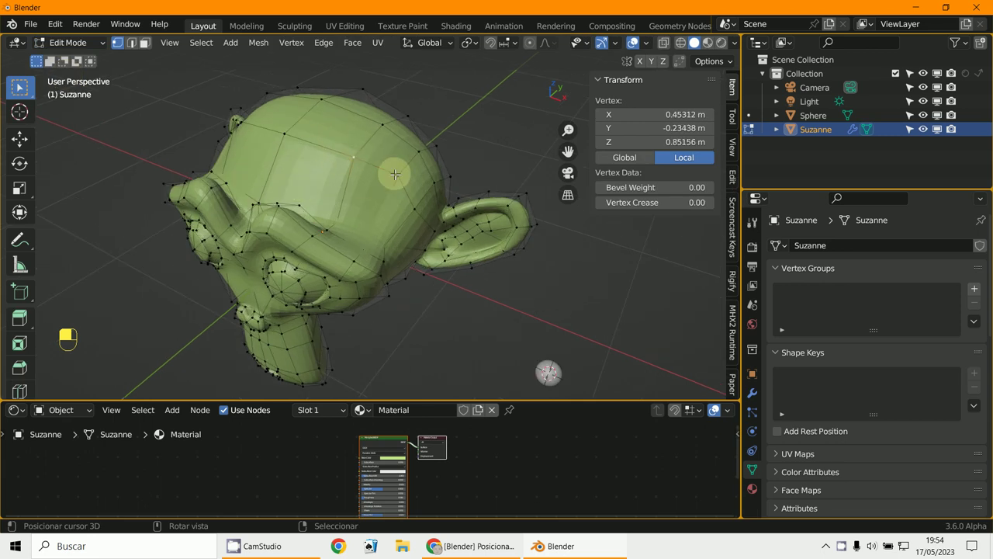
Step: Snap the 3D cursor to a vertex on Suzanne's head, then snap the sphere to the cursor
key("shift+s")
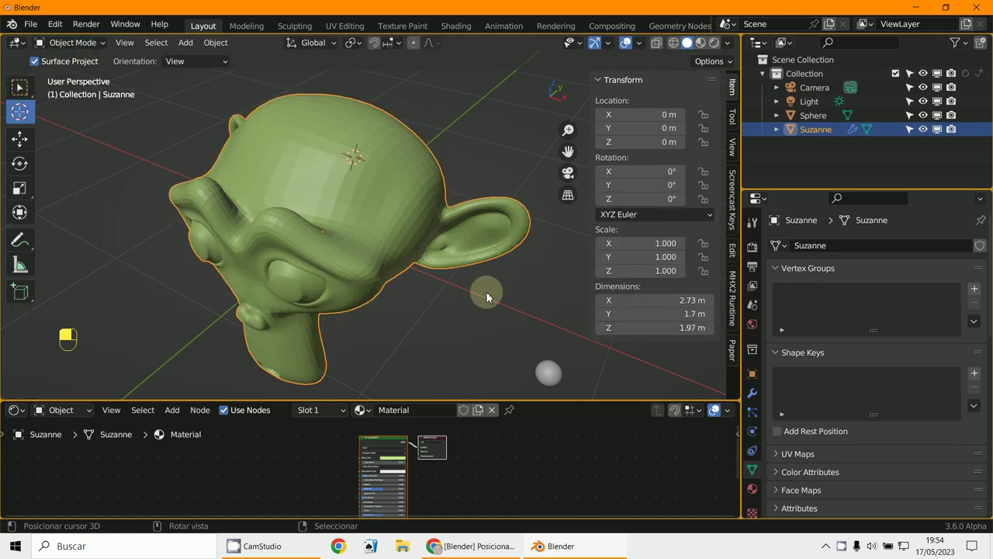
left_click_drag(539, 371, 556, 376)
key("shift+s")
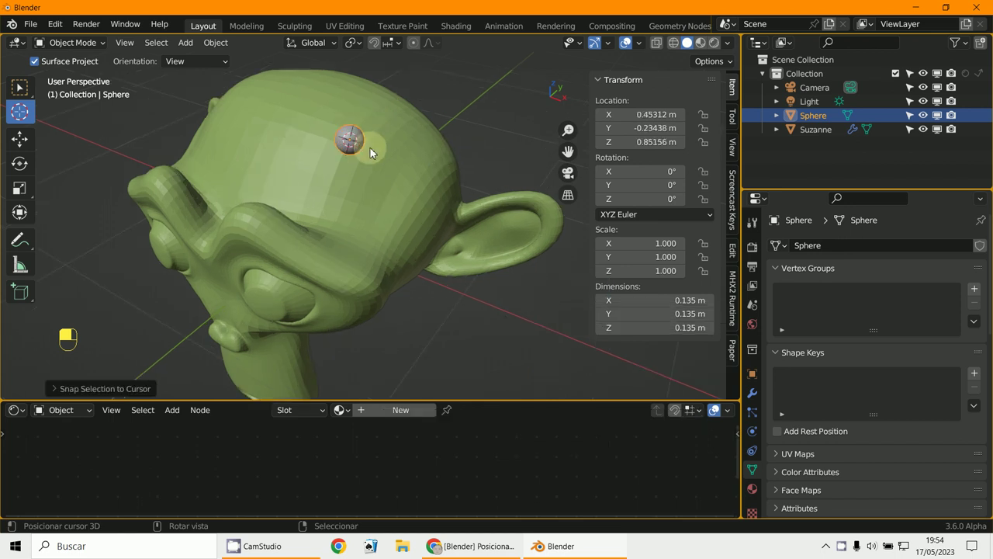
Step: Select Suzanne and check it from the front and right orthographic views
left_click_drag(251, 179, 296, 199)
key("KP_1")
left_click(295, 198)
left_click_drag(298, 198, 456, 222)
key("KP_3")
Step: Inspect Suzanne from the side, then switch to the back orthographic view
key("KP_3")
left_click(456, 222)
left_click_drag(456, 222, 452, 219)
left_click_drag(452, 219, 444, 219)
key("ctrl+KP_1")
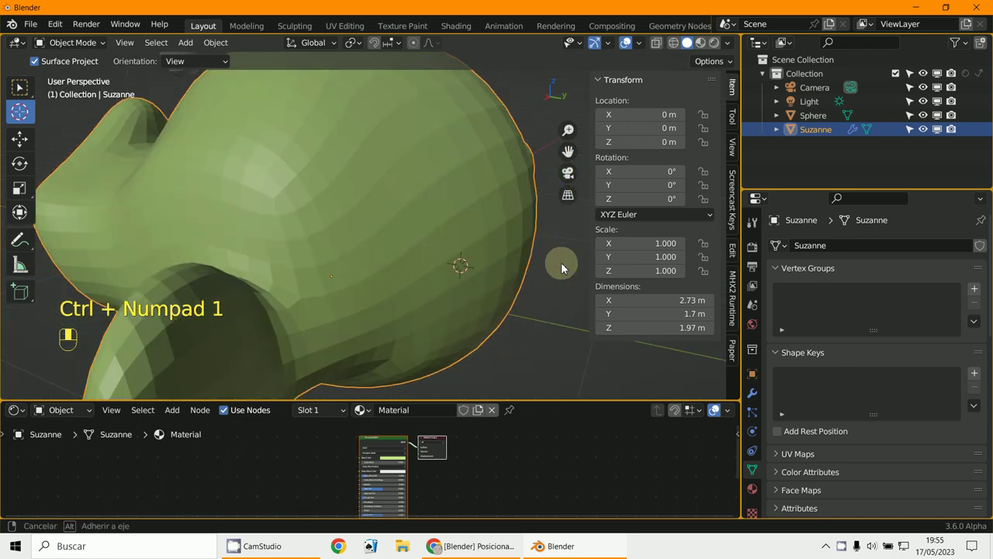
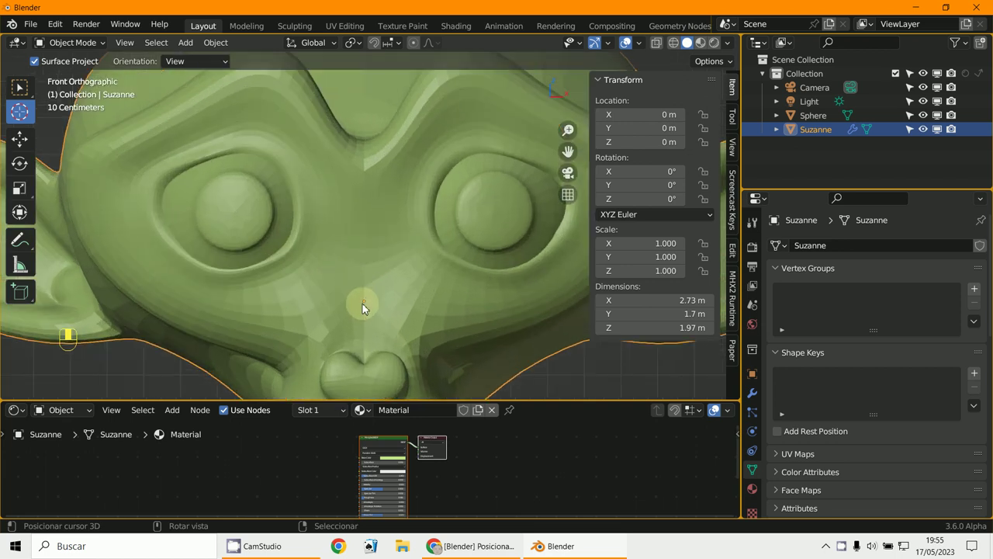
Step: Begin rotating Suzanne about Y, around 11.5°, in front orthographic view
key("r")
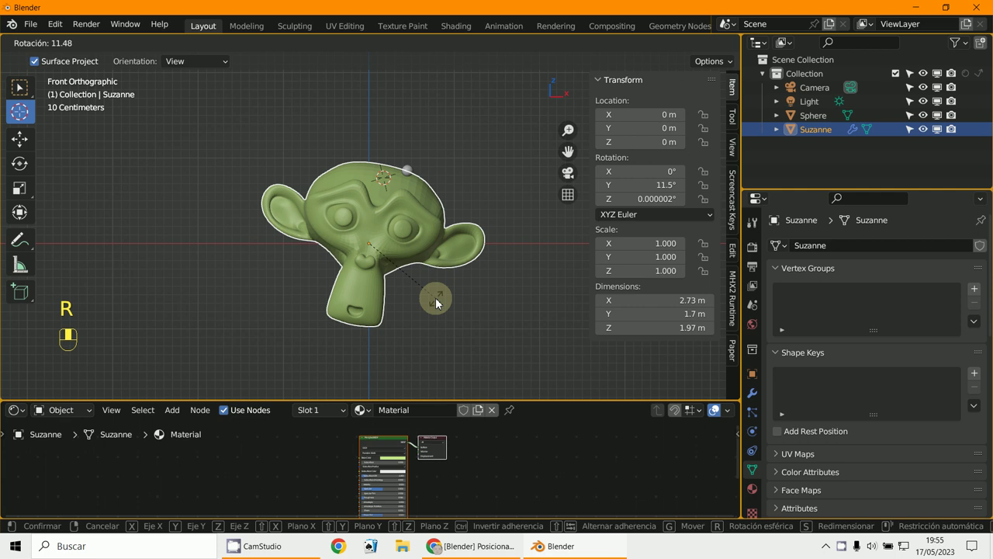
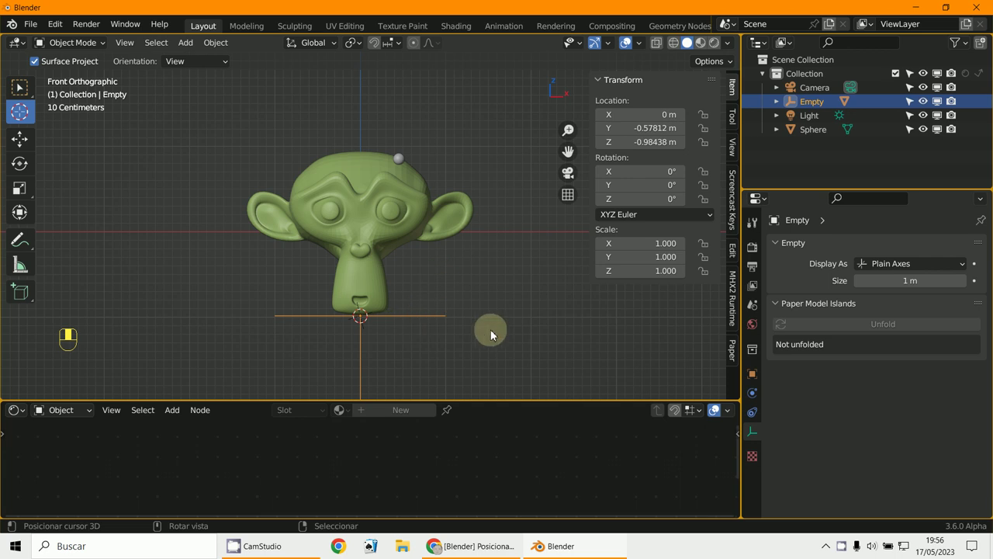
Step: Return to solid shading and reframe the view on Suzanne and the empty
key("r")
left_click_drag(388, 239, 399, 298)
middle_click(398, 299)
Step: Move Suzanne so its chin rests on the empty at the base of the model
left_click(402, 274)
left_click_drag(402, 274, 220, 204)
key("g")
key("r")
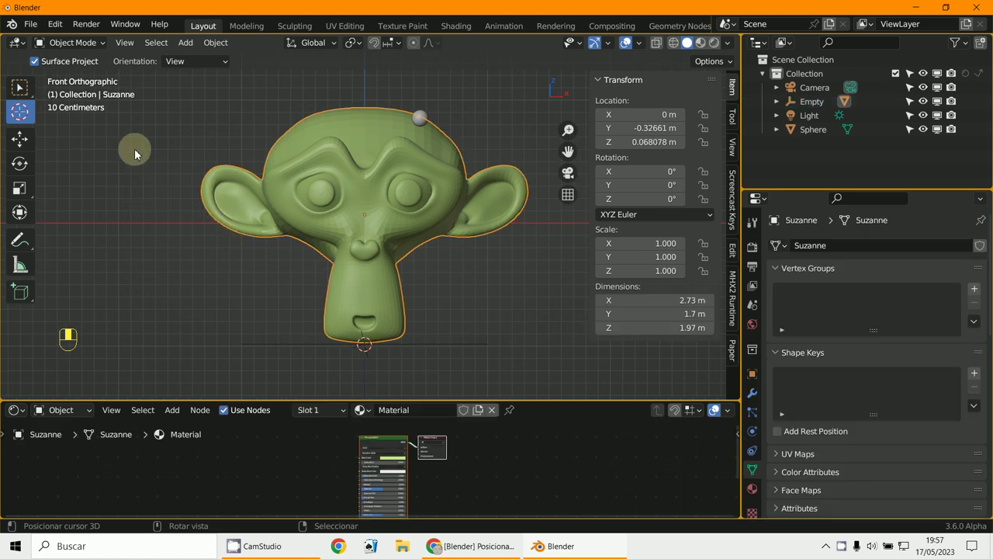